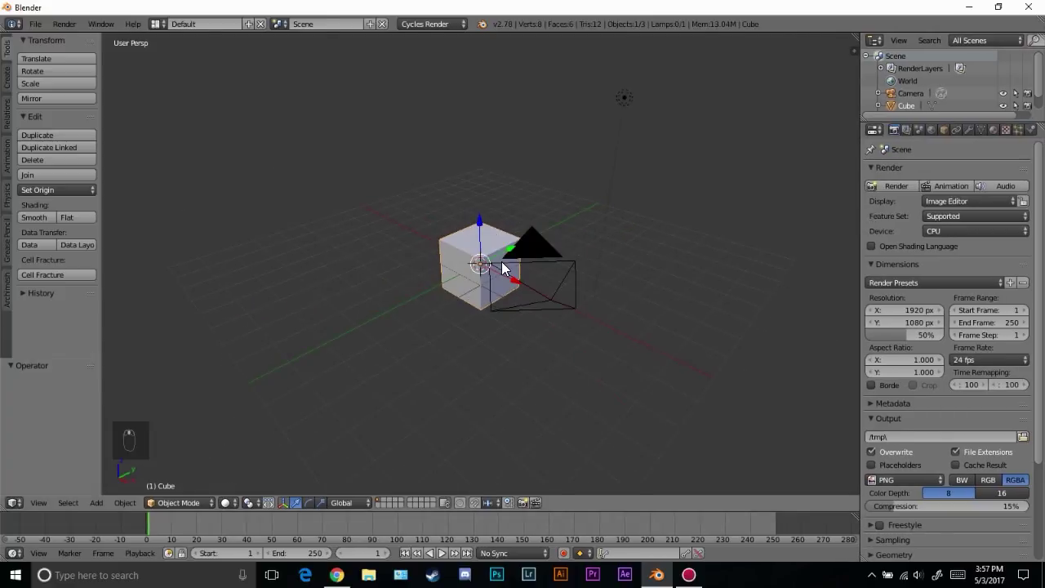
Delete the default cube and add a ground plane scaled up large
key("x")
left_click_drag(465, 260, 491, 263)
key("shift+a")
key("s")
Add Suzanne the monkey head mesh onto the plane
left_click(500, 277)
key("a")
key("shift+a")
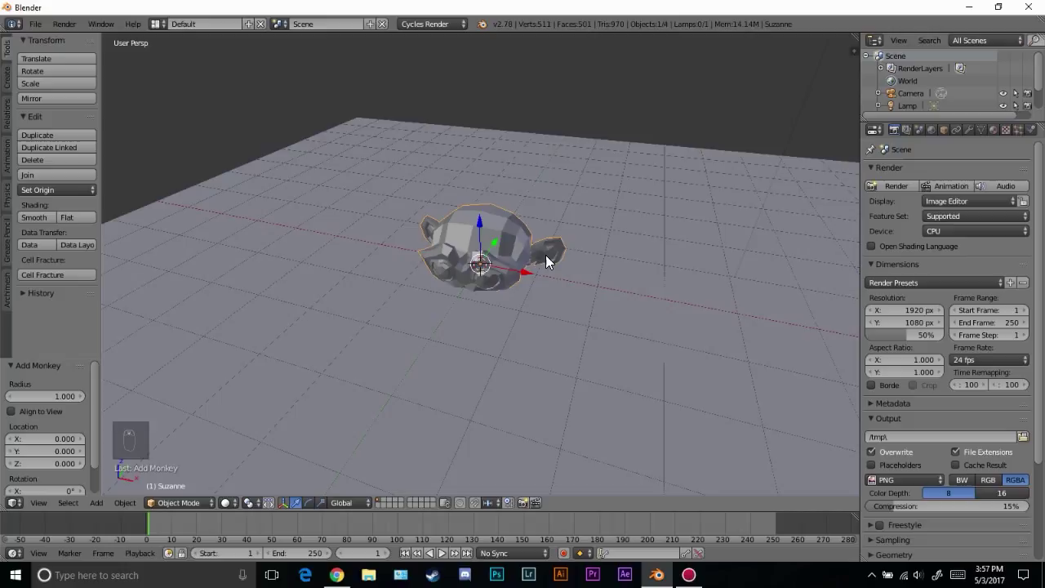
In right orthographic view, start rotating and raising Suzanne to sit on the plane
key("KP_1")
key("KP_3")
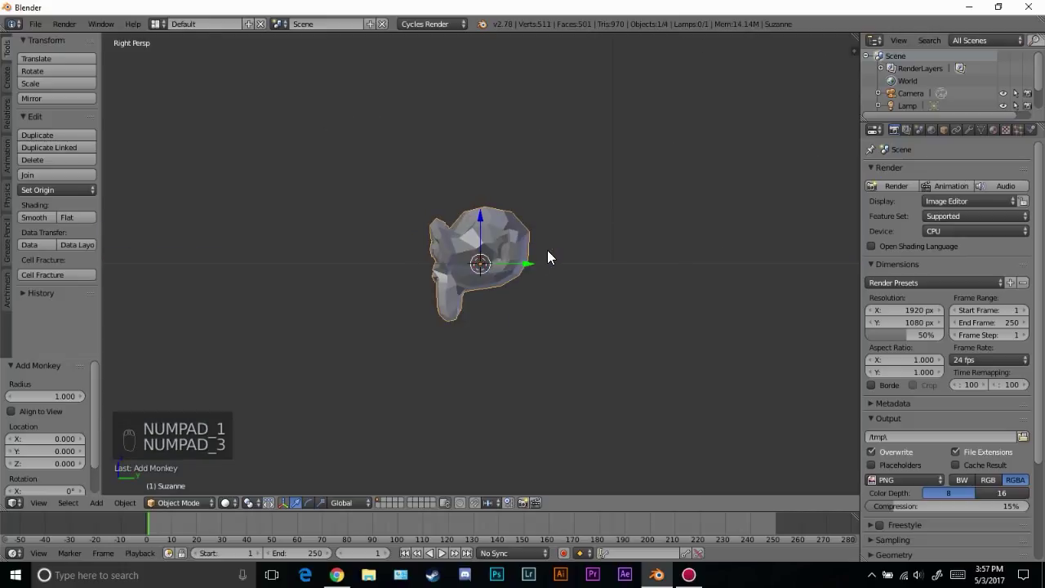
key("KP_5")
key("r")
key("g")
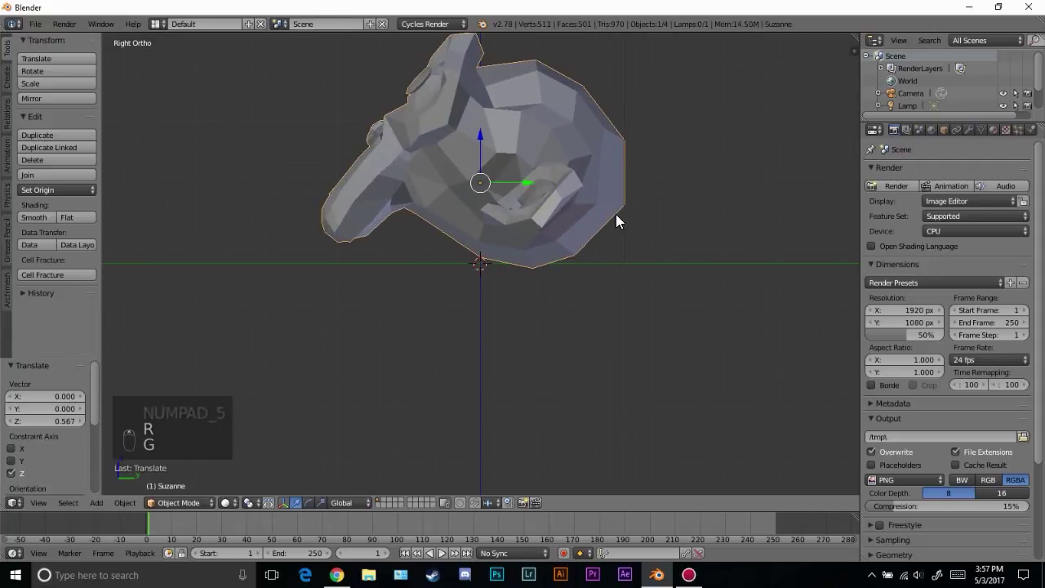
key("z")
key("r")
key("g")
Finish tilting Suzanne forward onto the plane and switch to the camera view
key("r")
key("g")
key("r")
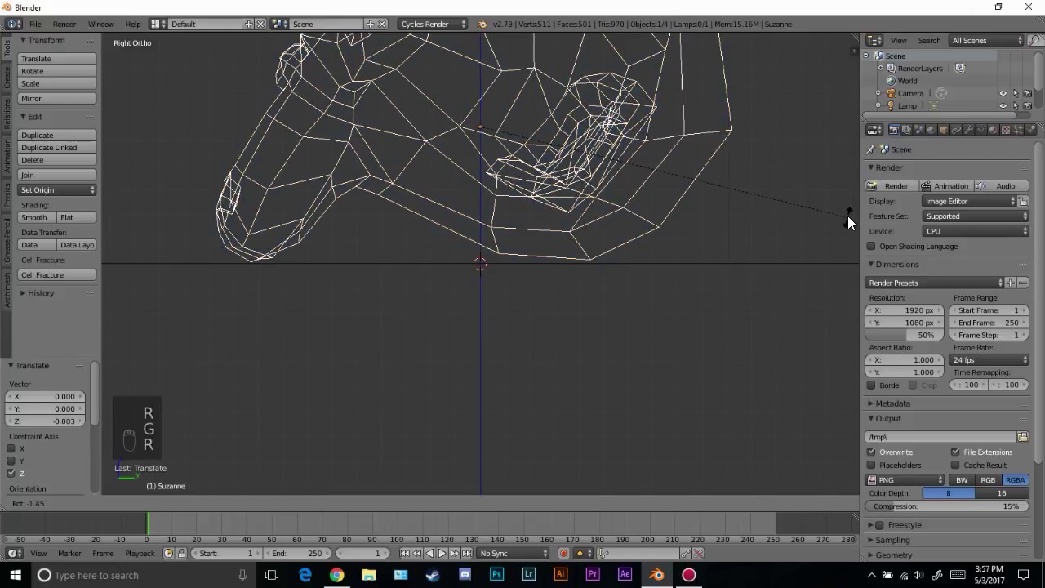
key("g")
key("r")
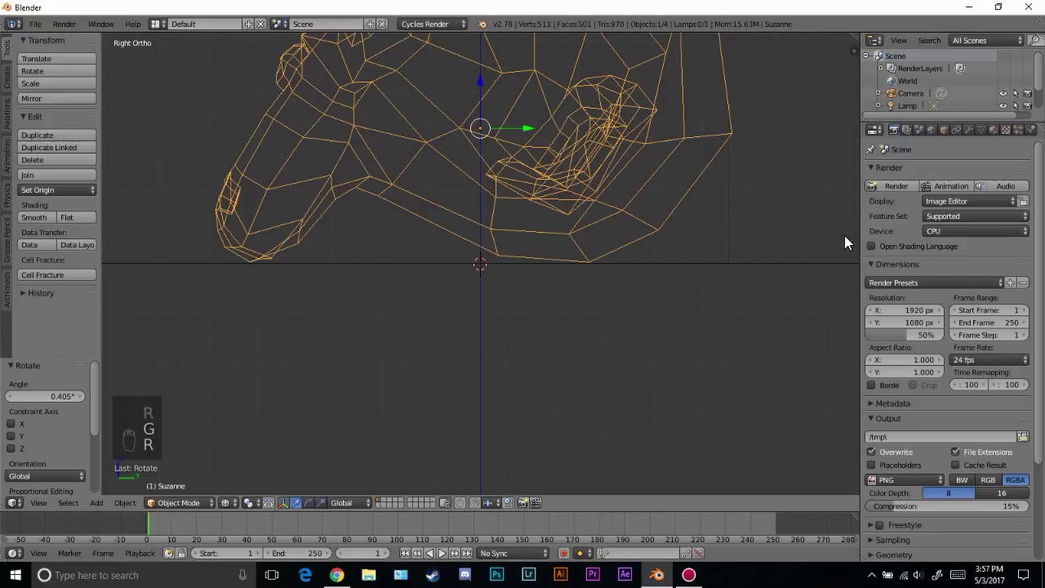
key("g")
left_click_drag(457, 273, 545, 308)
key("KP_0")
Cycle viewport shading while looking through the camera, then select the camera
key("z")
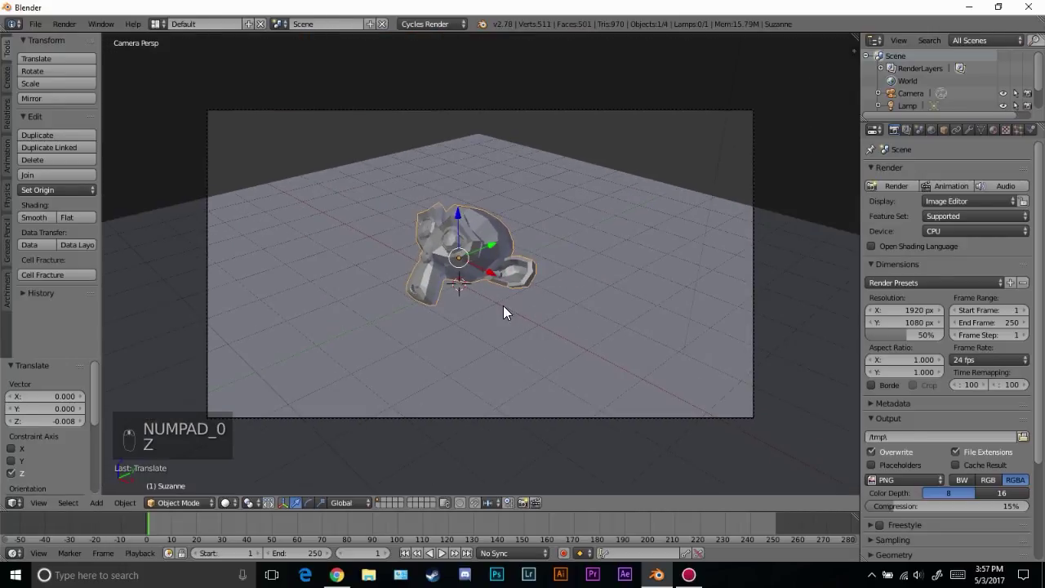
key("shift+z")
middle_click(485, 242)
key("z")
right_click(813, 225)
Move the camera closer so Suzanne fills the frame and show her empty Modifiers tab
key("g")
key("g")
key("g")
key("g")
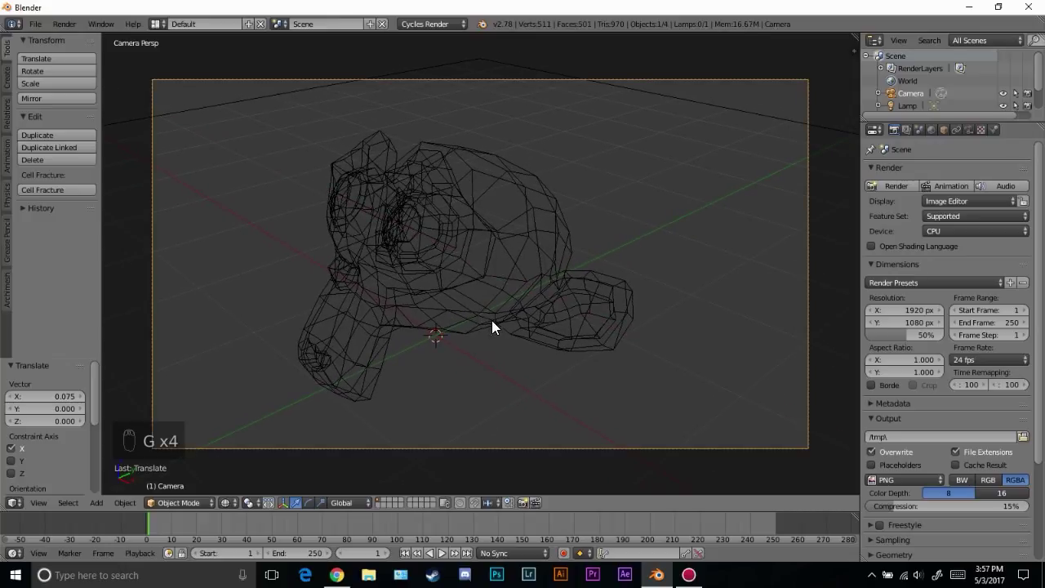
key("z")
key("r")
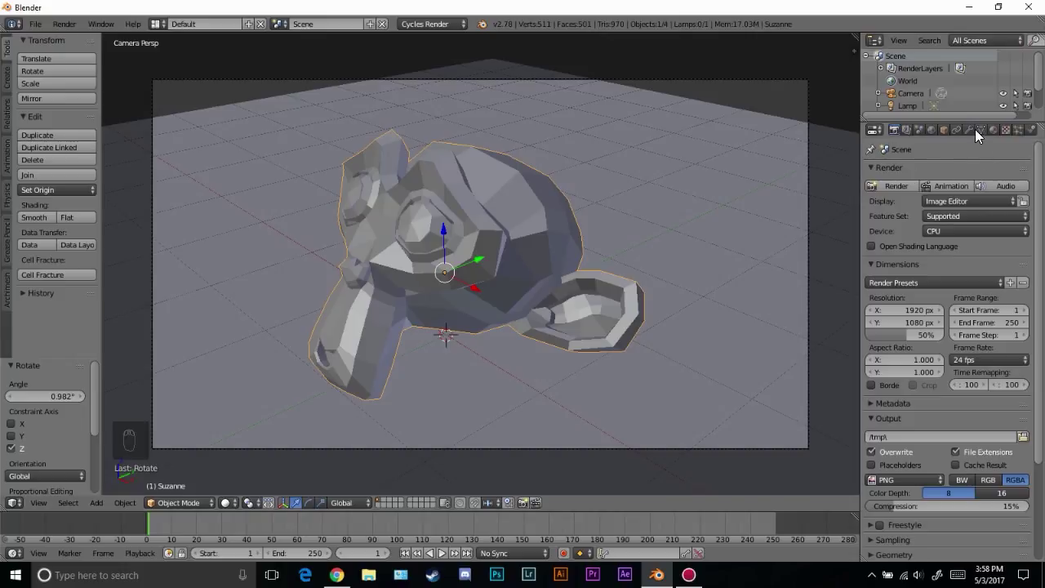
Add a Subdivision Surface modifier at level 2 with Shade Smooth, then a Wireframe modifier
left_click_drag(977, 134, 420, 267)
left_click_drag(947, 255, 67, 135)
left_click_drag(67, 136, 339, 220)
key("t")
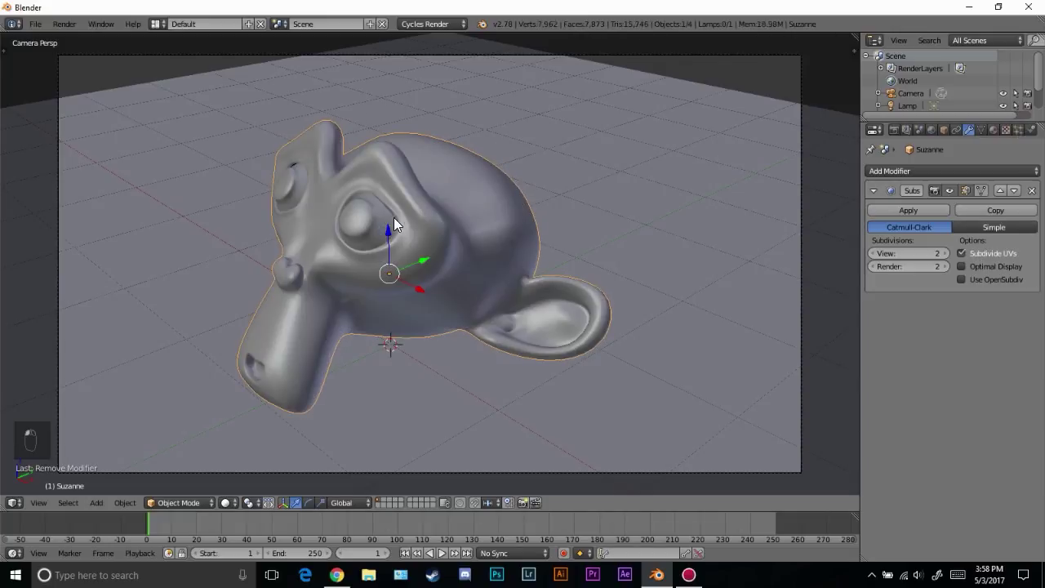
key("shift+d")
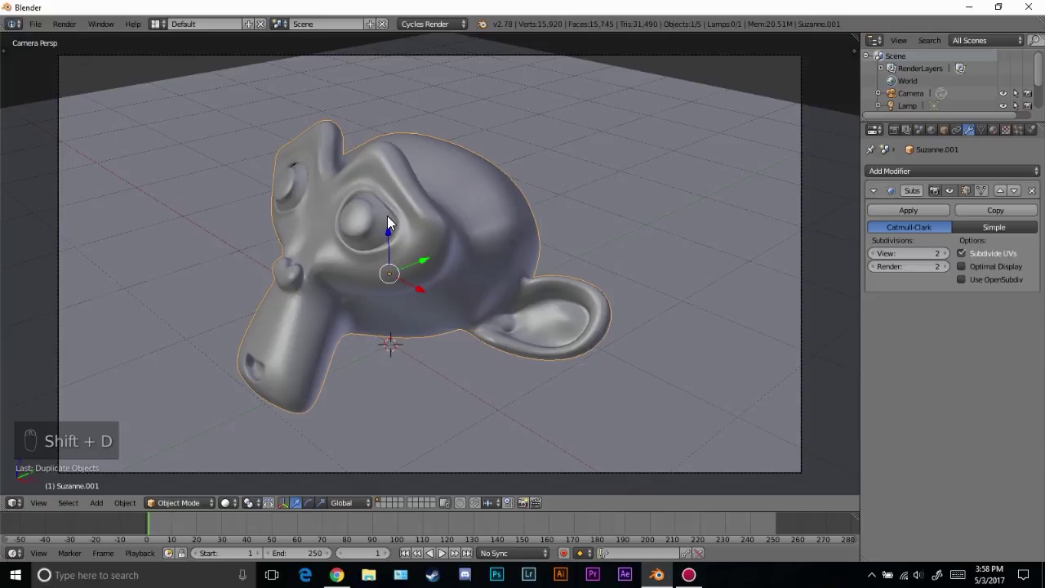
Set Wireframe thickness to 0.0005 and keep the original surface underneath
key("x")
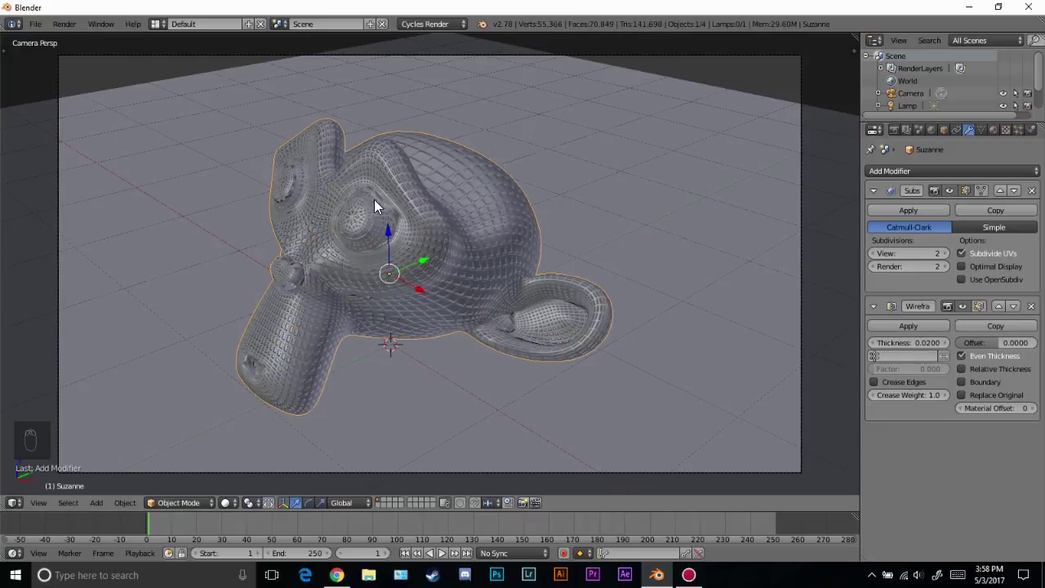
left_click_drag(383, 266, 413, 259)
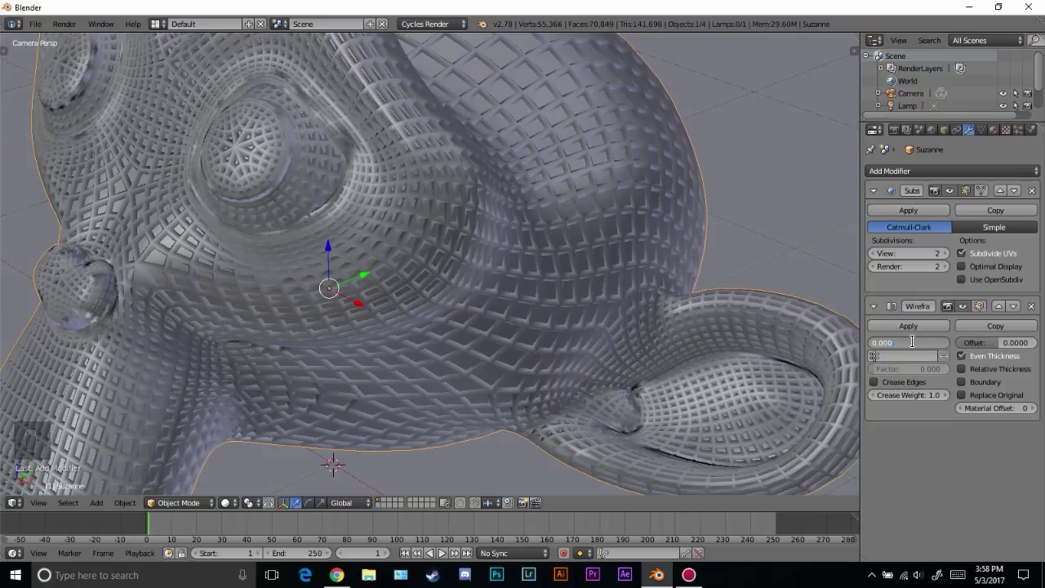
middle_click(210, 136)
Give Suzanne a White material and add a second material slot
middle_click(361, 206)
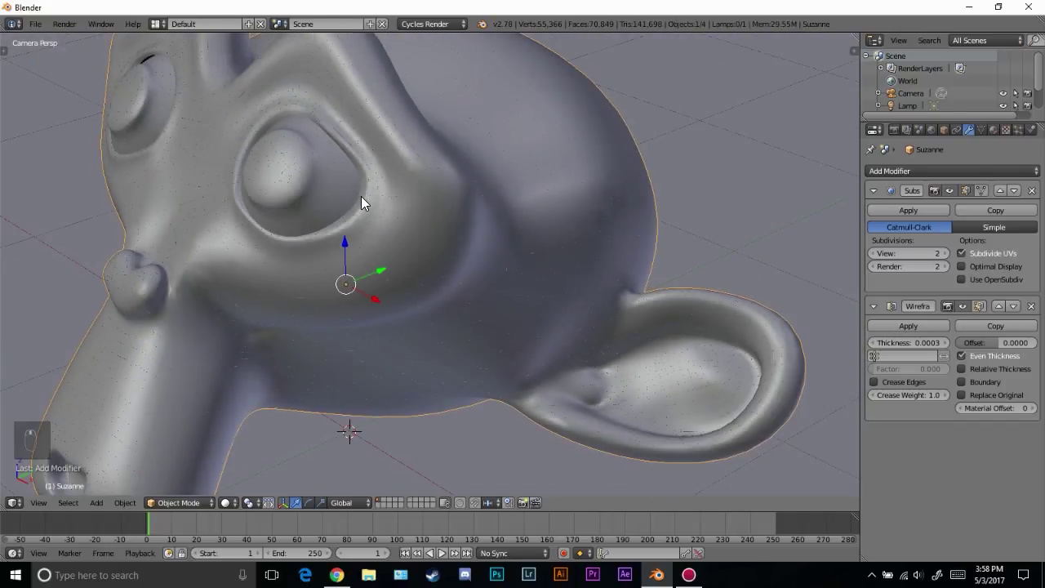
left_click_drag(410, 204, 934, 339)
middle_click(647, 247)
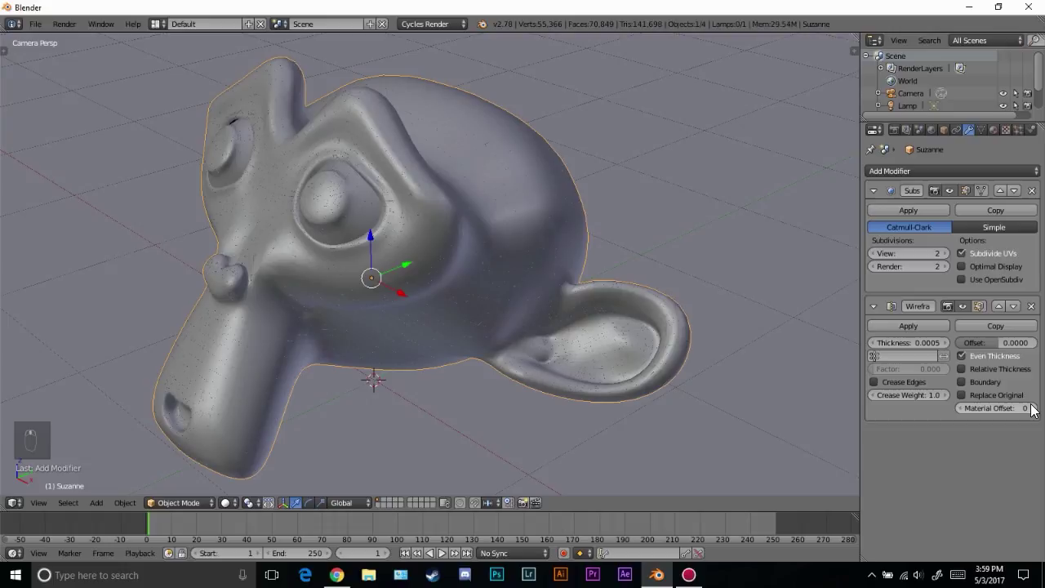
Rename the second material Black with a black colour and show a Rendered Cycles preview
left_click_drag(1036, 413, 291, 240)
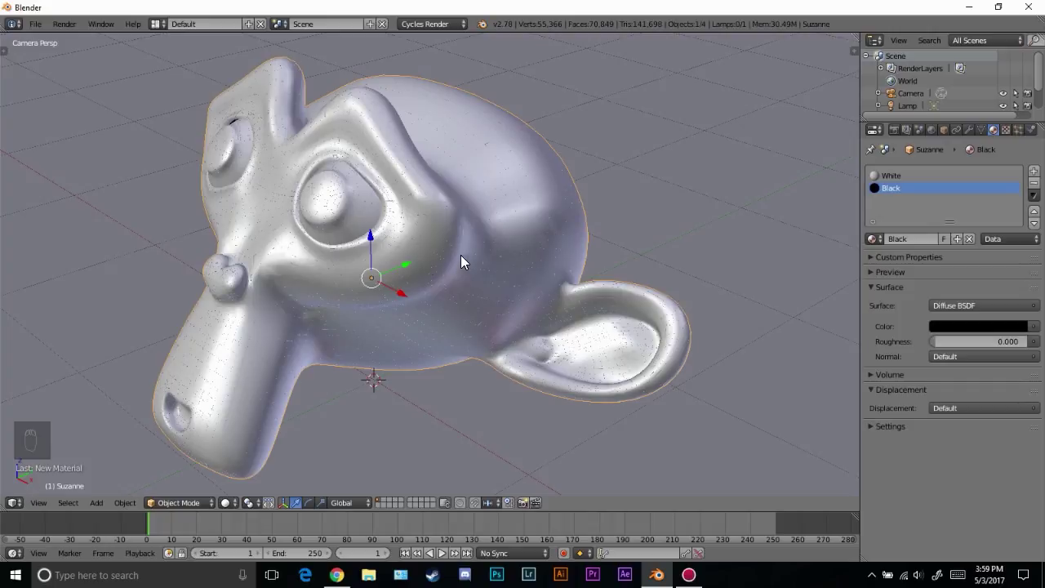
Leave the Rendered preview and display Suzanne as wireframe in camera view
key("shift+z")
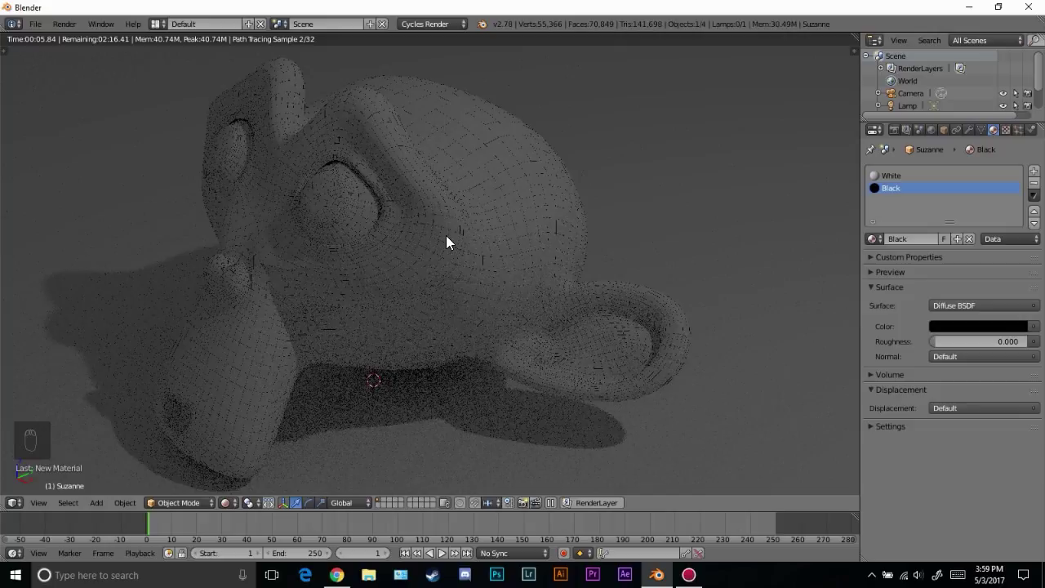
key("z")
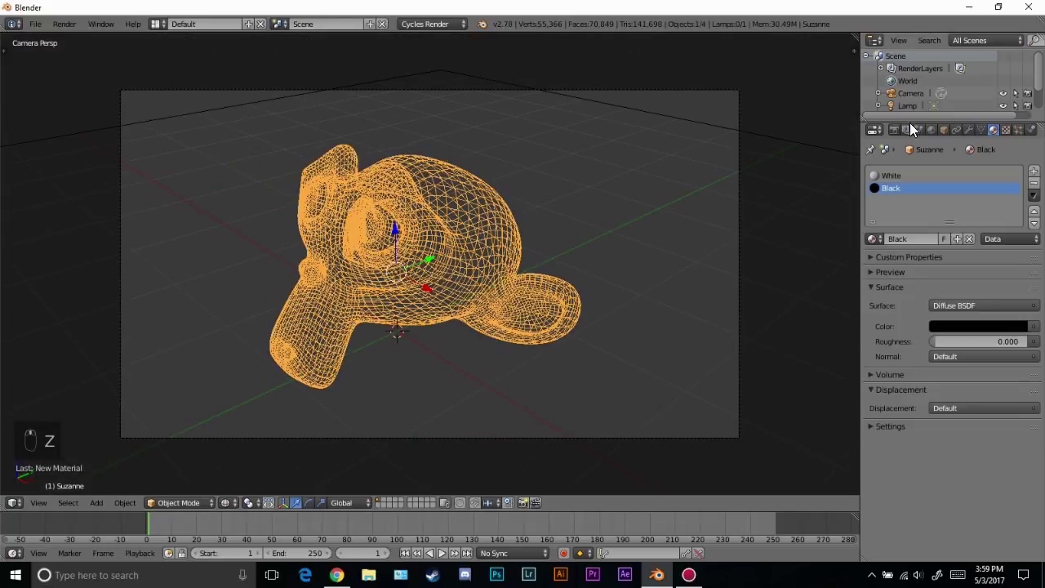
left_click_drag(903, 136, 908, 413)
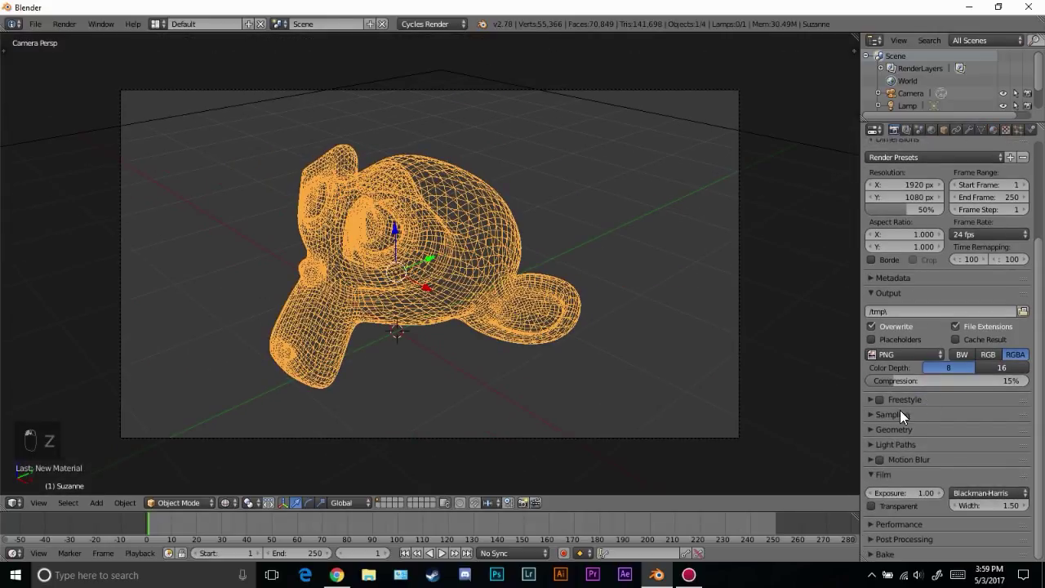
left_click_drag(914, 465, 844, 364)
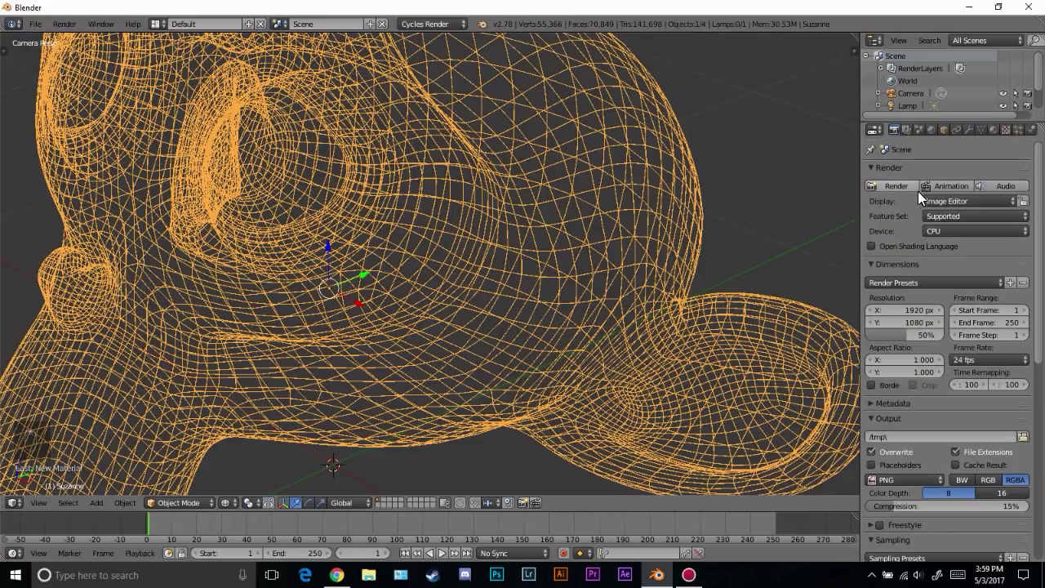
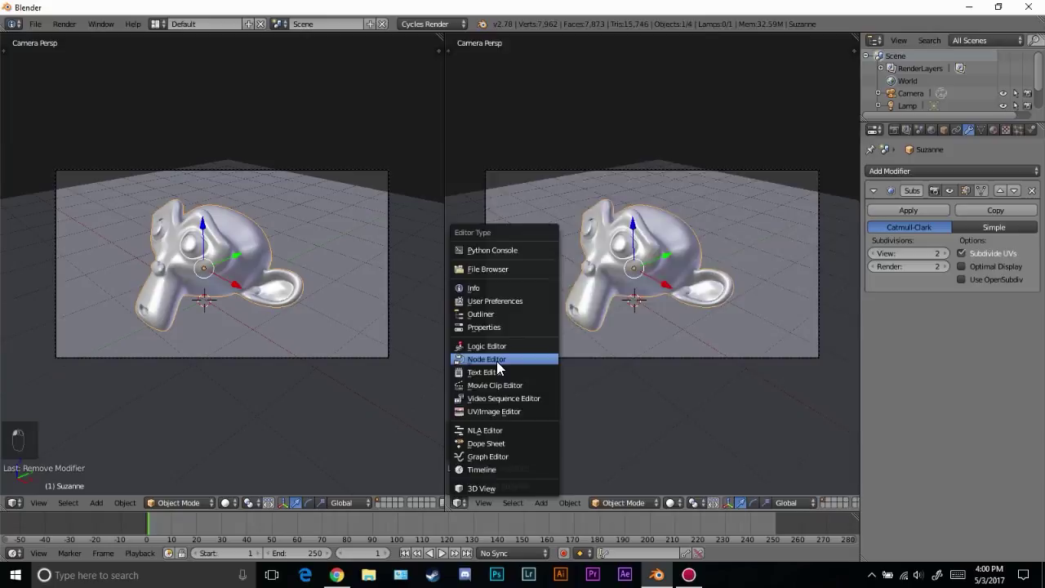
Frame the White material's nodes in the Node Editor and add a Wireframe node
key("n")
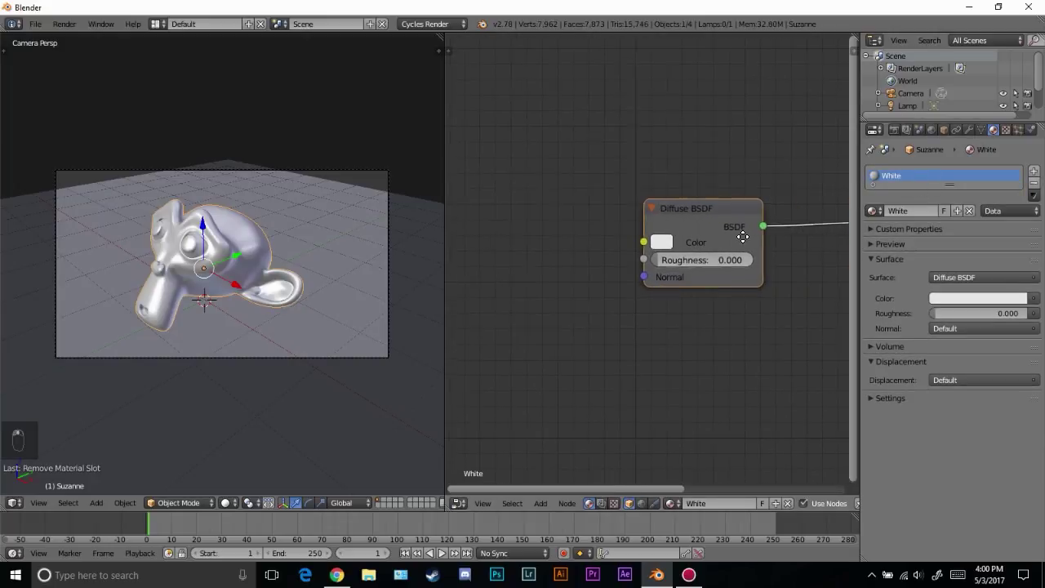
key("g")
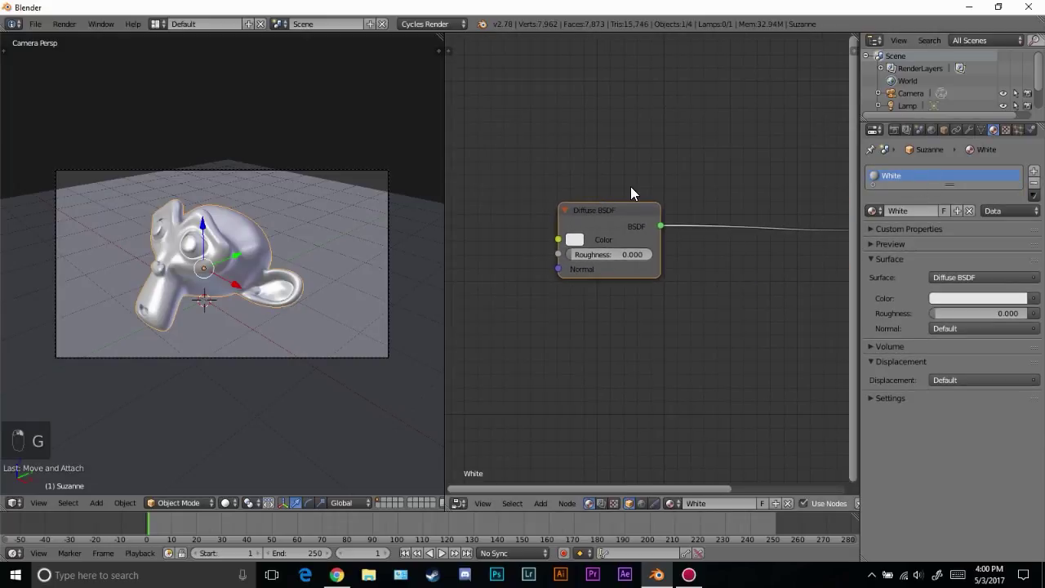
key("shift+a")
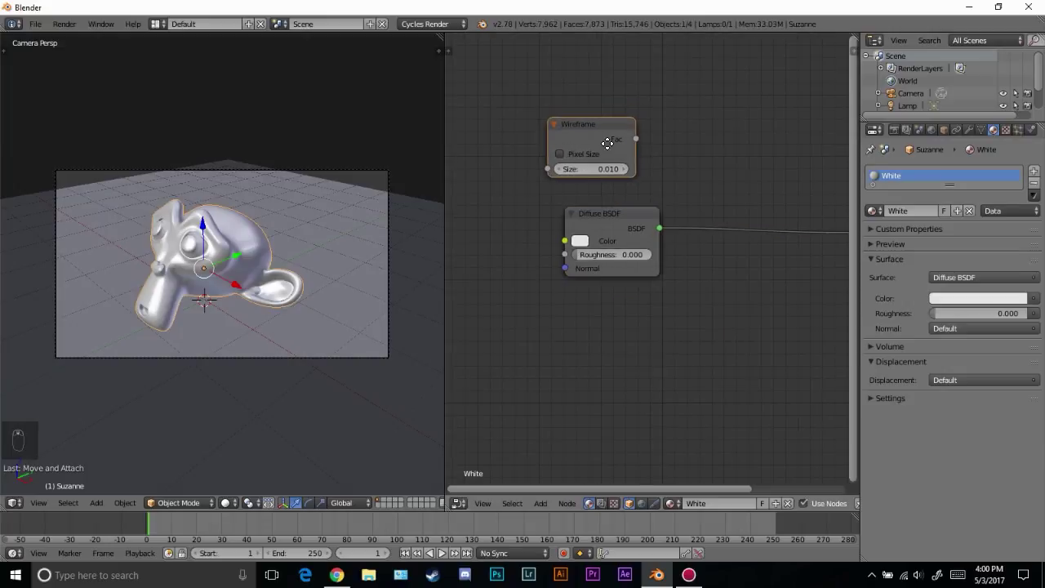
Add a Mix RGB node placed left of the Diffuse BSDF
key("g")
left_click_drag(680, 159, 576, 251)
key("shift+a")
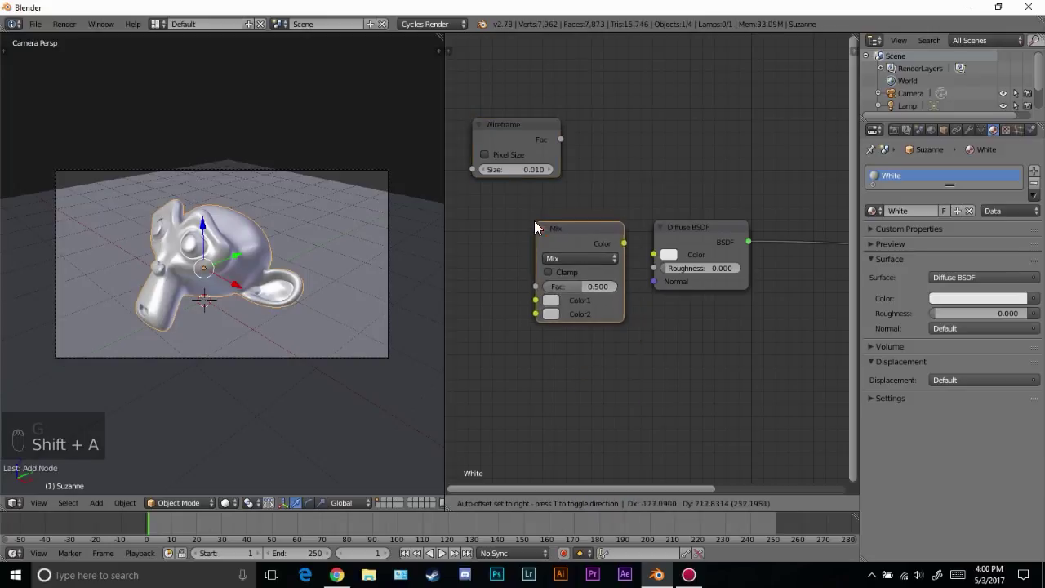
Link Mix Color into Diffuse Color and Wireframe Fac into Mix Fac
left_click(638, 252)
key("g")
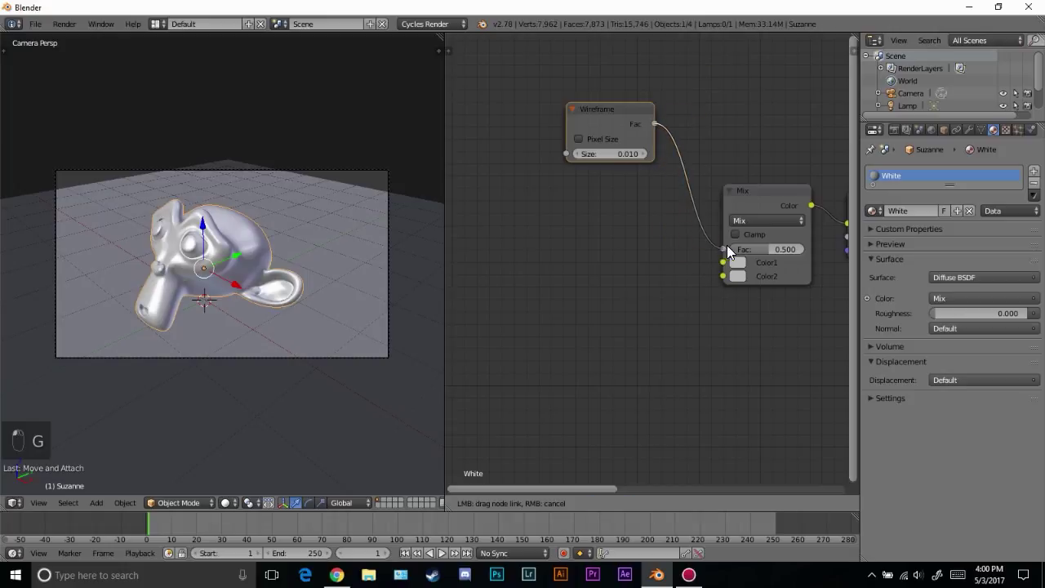
left_click(748, 289)
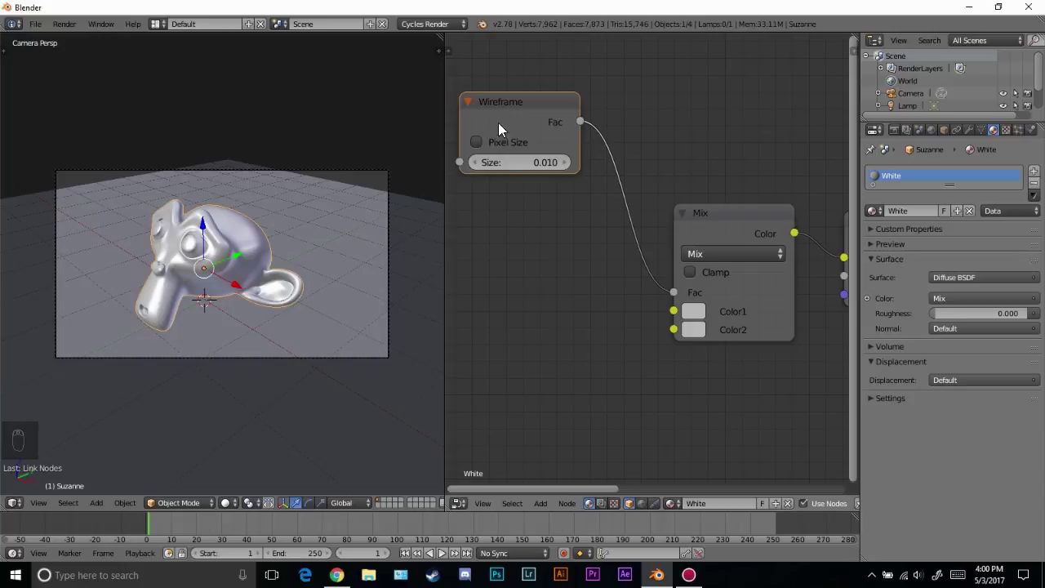
Set Mix Color2 dark, Wireframe Size 0.005, and preview the render with dark wire lines
left_click_drag(697, 333, 288, 262)
left_click_drag(287, 263, 225, 283)
key("shift+z")
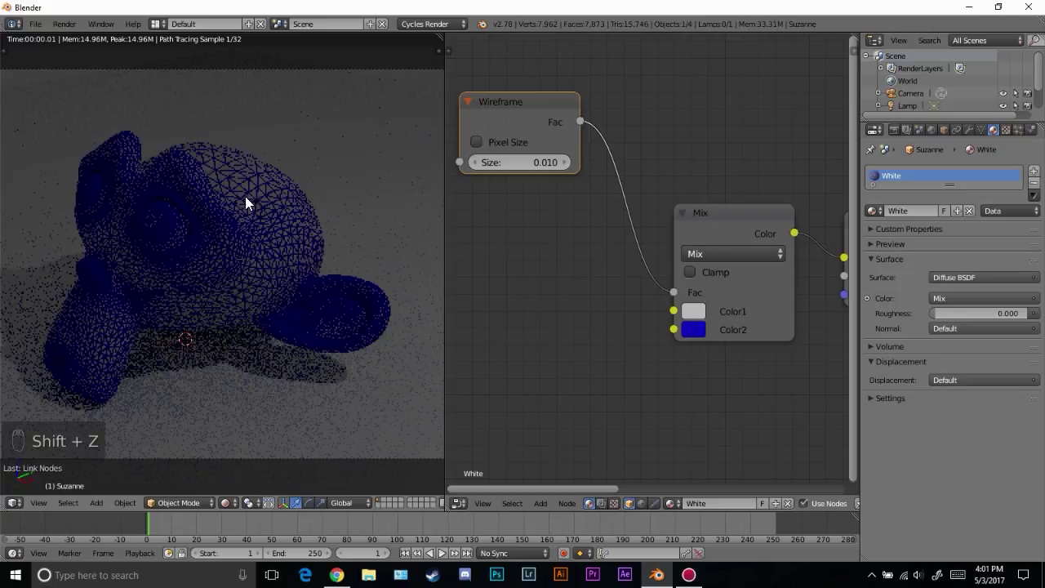
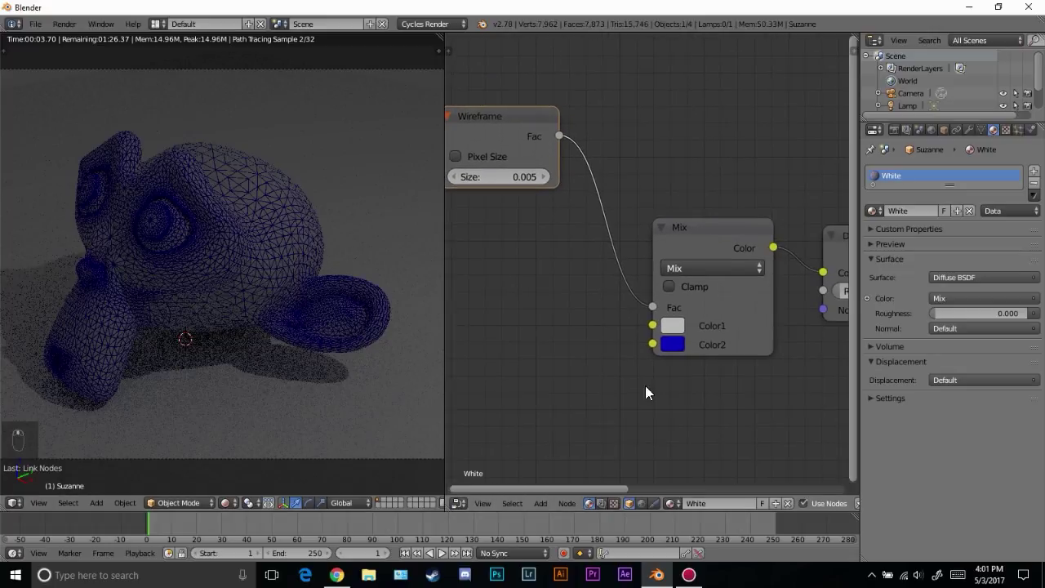
Toggle Pixel Size on and off on the Wireframe node and set Size to 0.002
left_click_drag(686, 365, 565, 370)
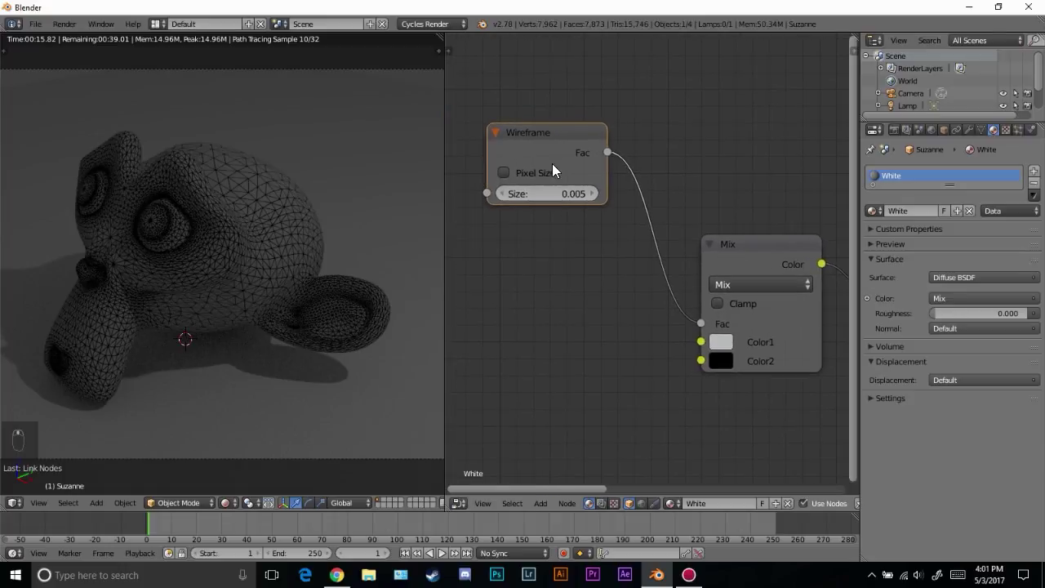
left_click_drag(537, 176, 454, 222)
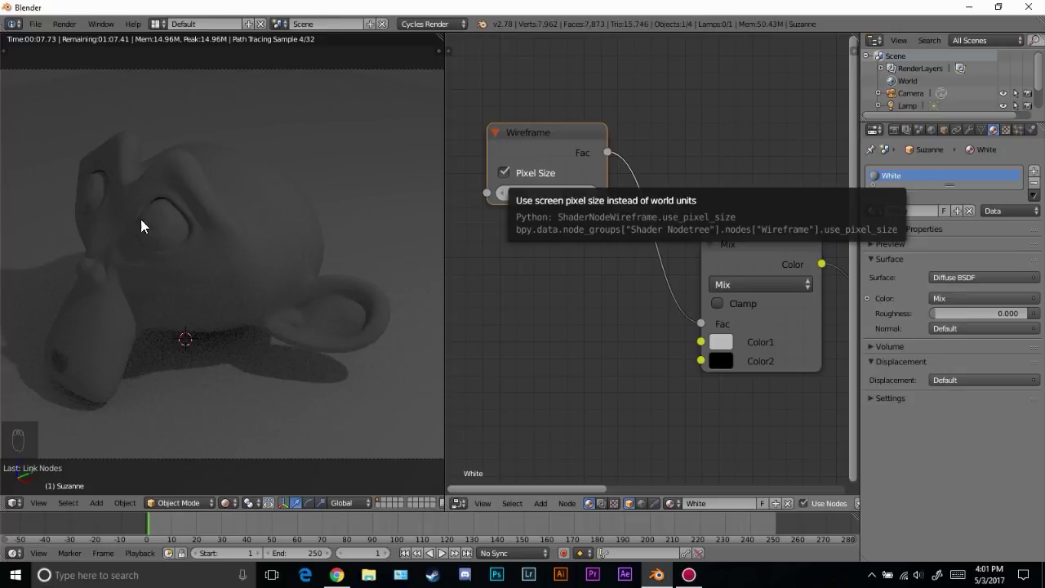
left_click_drag(155, 116, 169, 77)
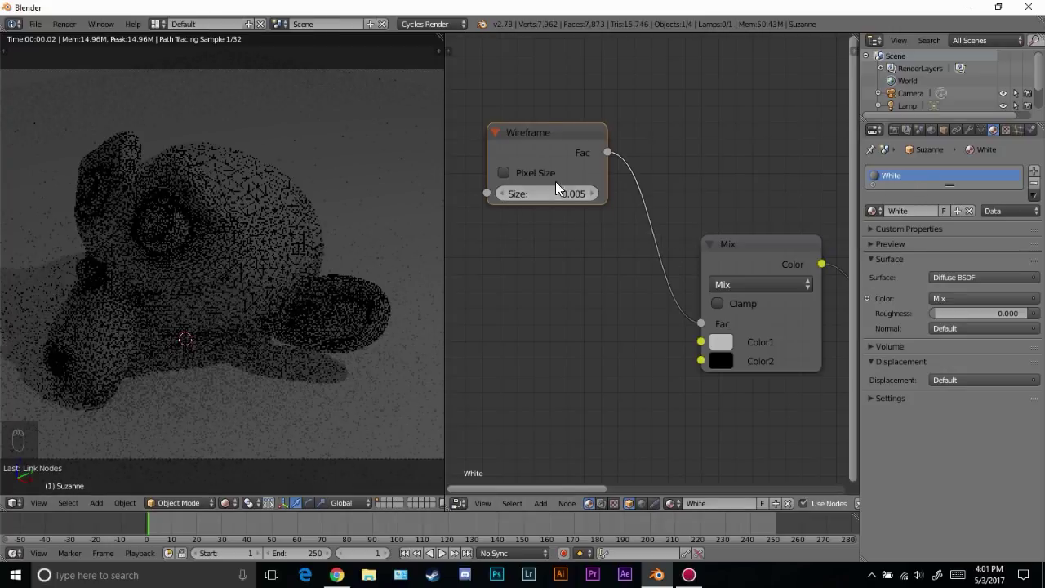
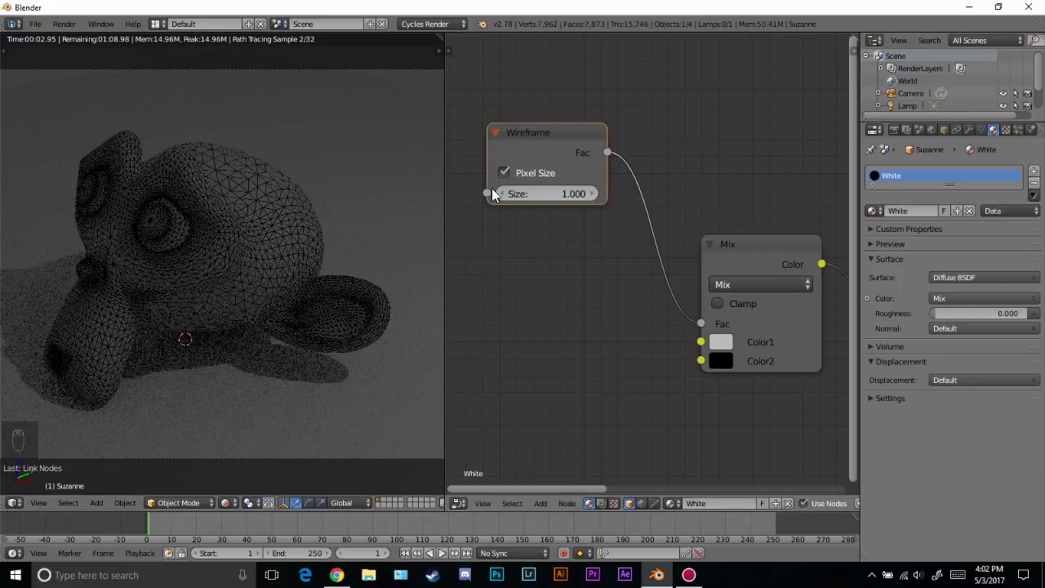
left_click_drag(564, 195, 560, 186)
key("KP_0")
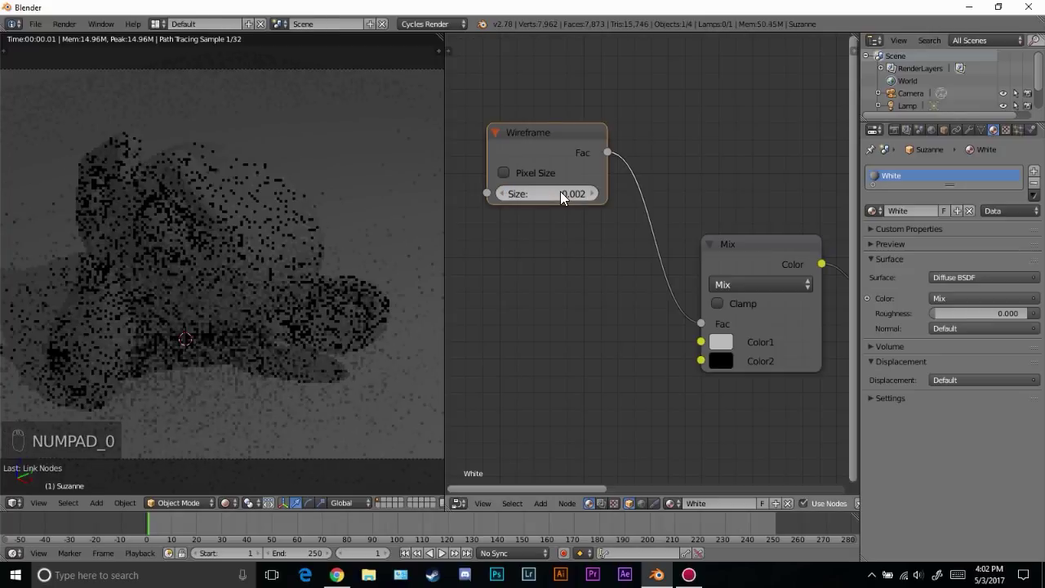
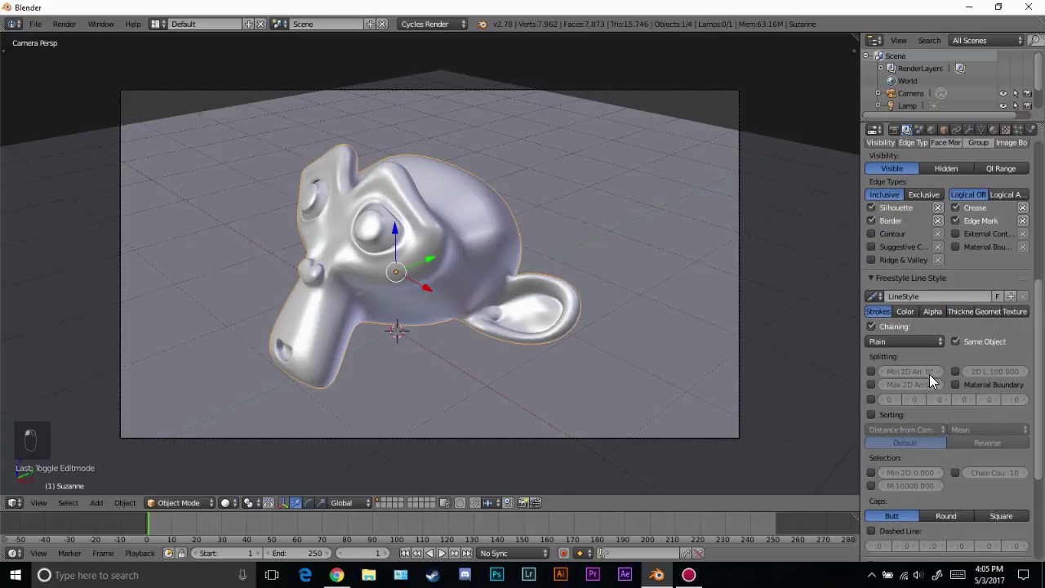
Adjust the Freestyle line style split pattern by dragging its dash and gap values to 15
left_click_drag(883, 480, 880, 379)
left_click_drag(880, 379, 709, 238)
left_click_drag(722, 241, 704, 242)
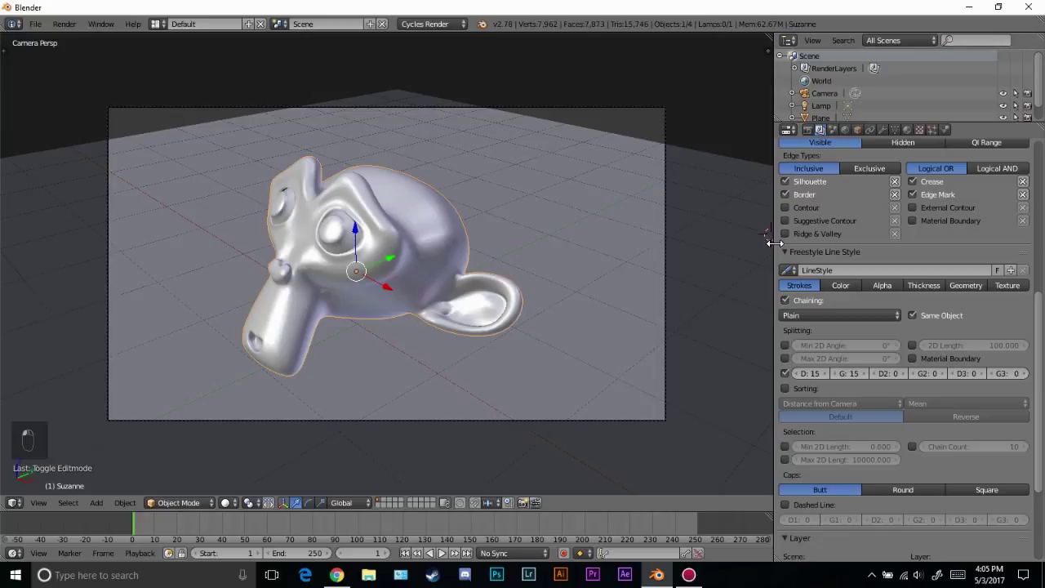